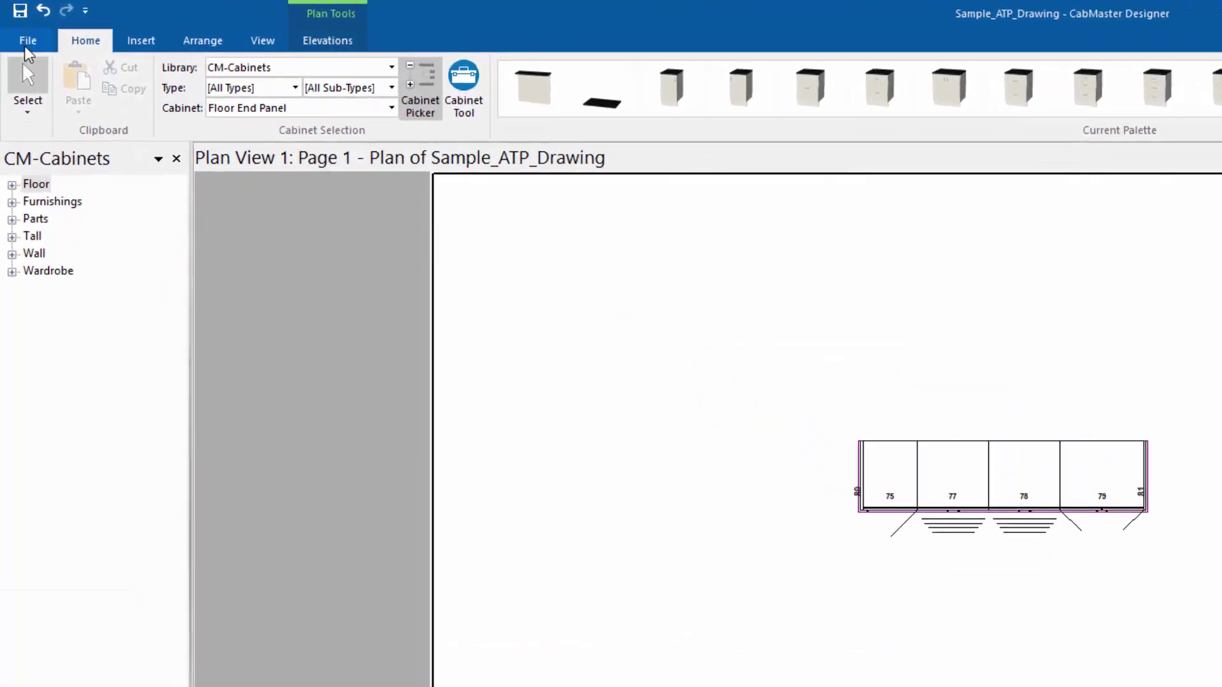
- Start the Export Machining run for the Sample_ATP_Drawing plan, generating its DXF output
{"action": "key", "text": "F8"}
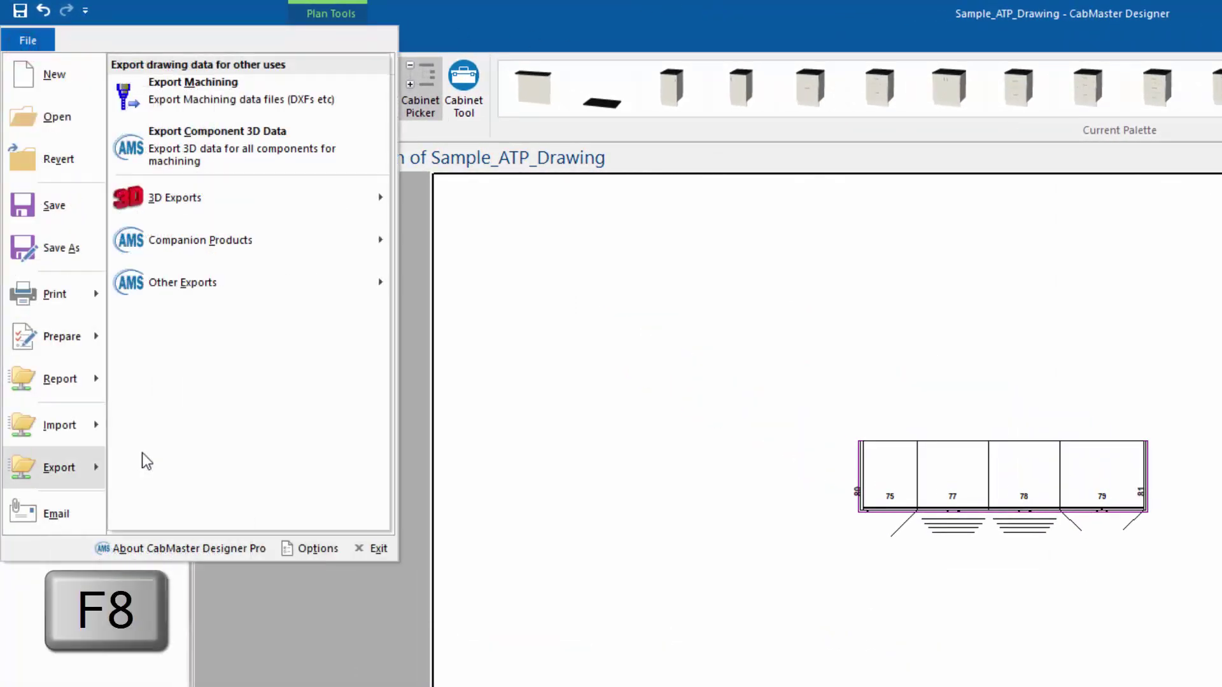